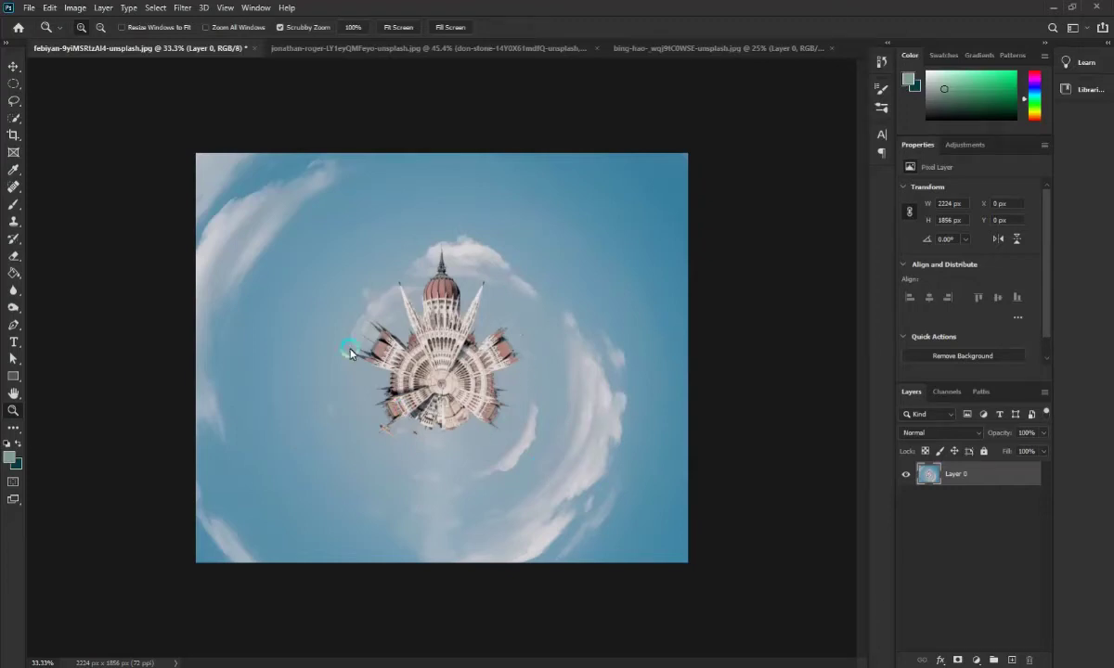
Browse the finished tiny-planet example tabs: the skyline planet and the two-men planet
click(362, 55)
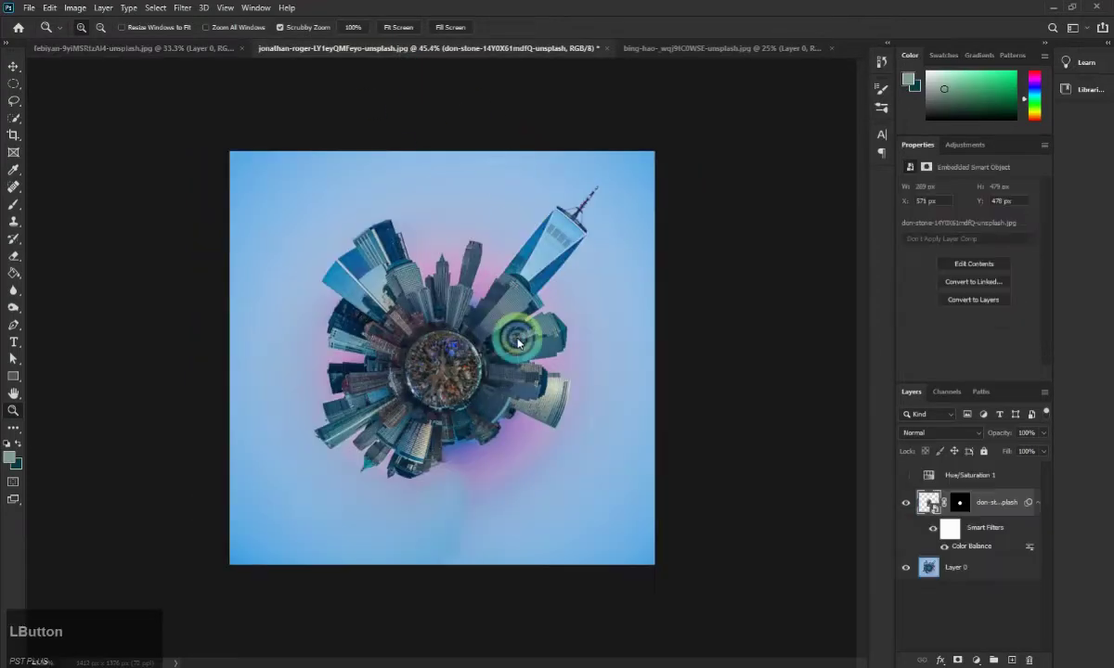
click(718, 48)
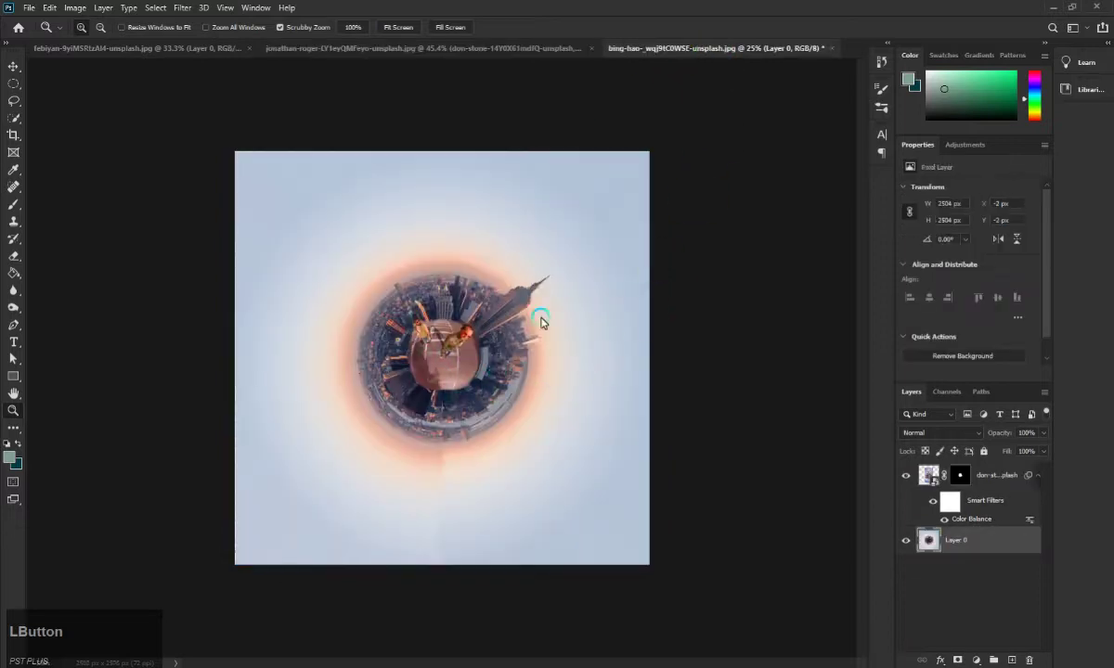
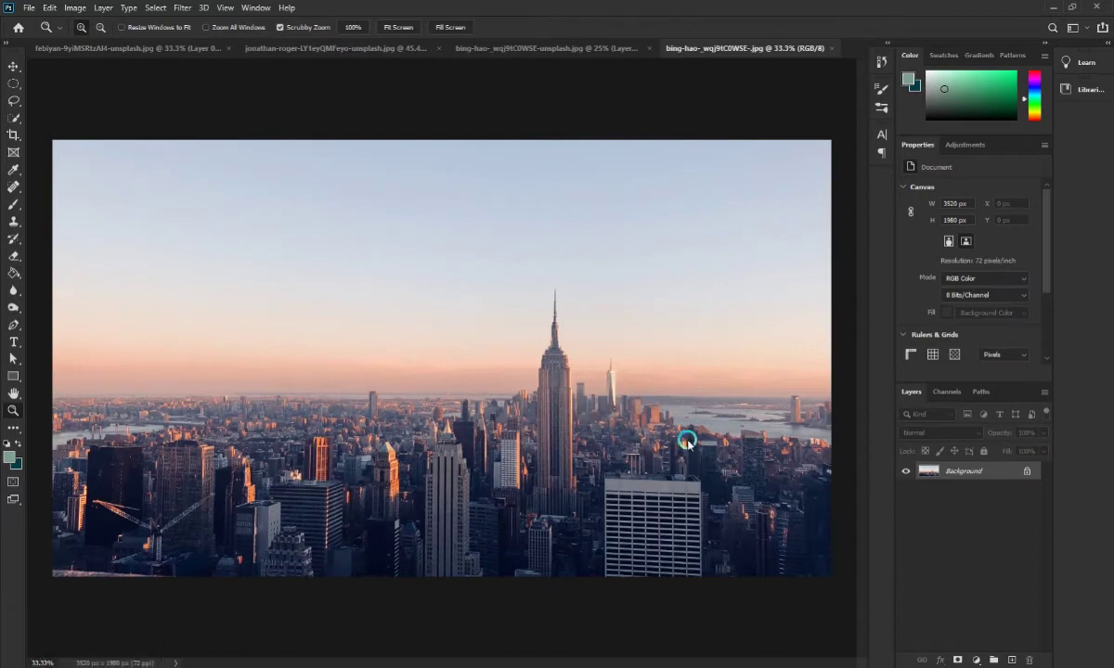
Resize the skyline photo to 2500 × 2500 px with width and height unlinked
click(78, 6)
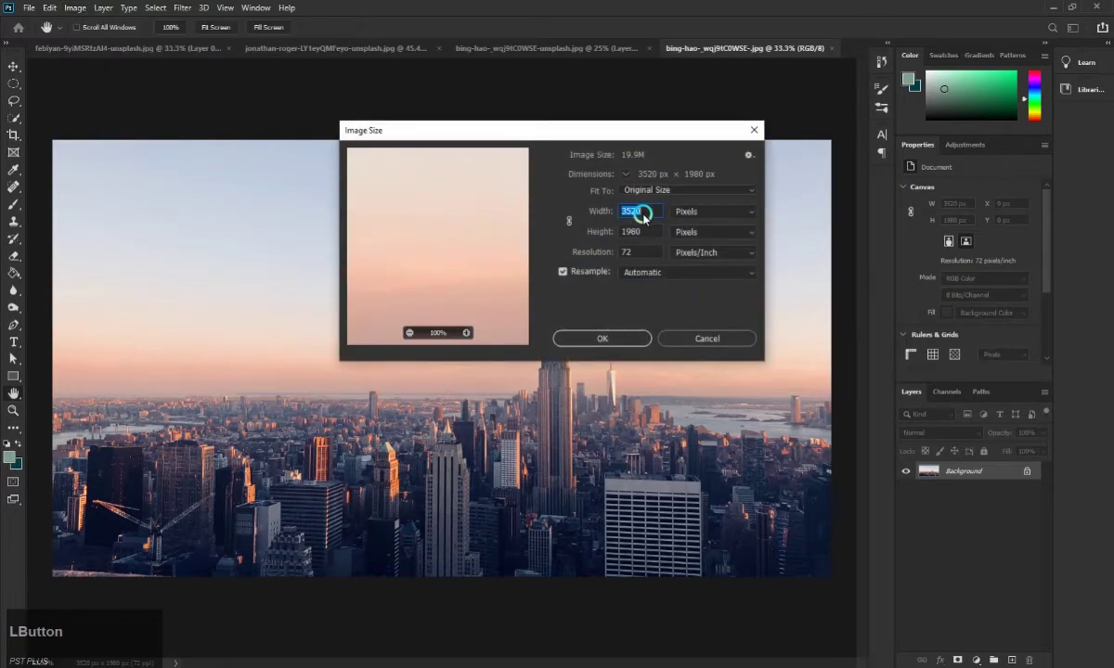
text(2500)
click(646, 236)
text(2500)
click(638, 335)
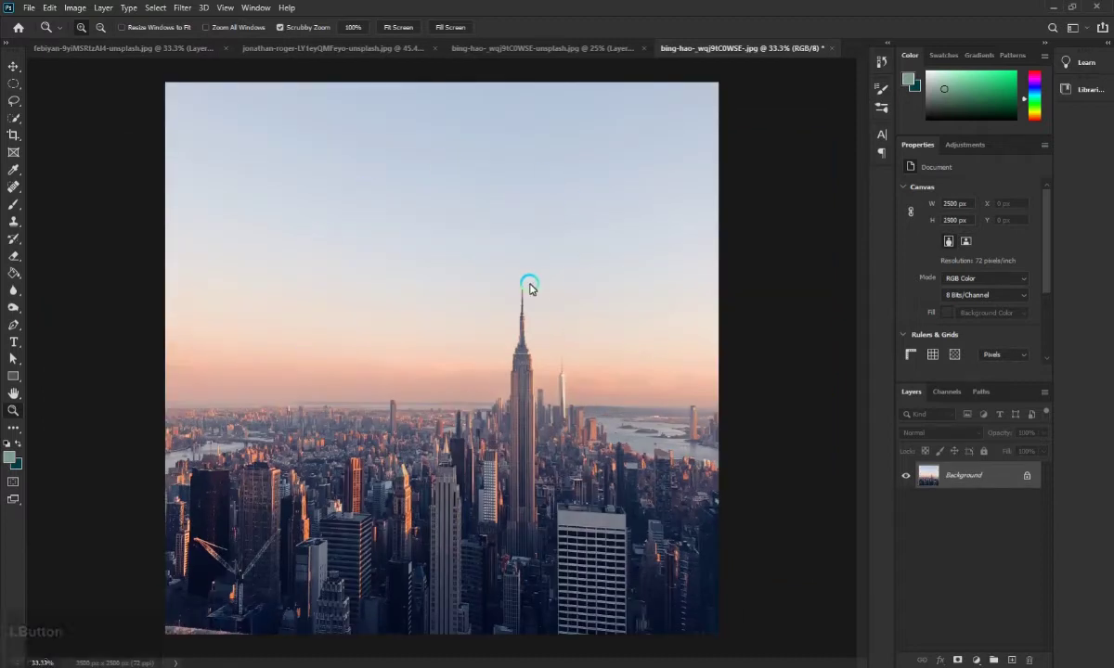
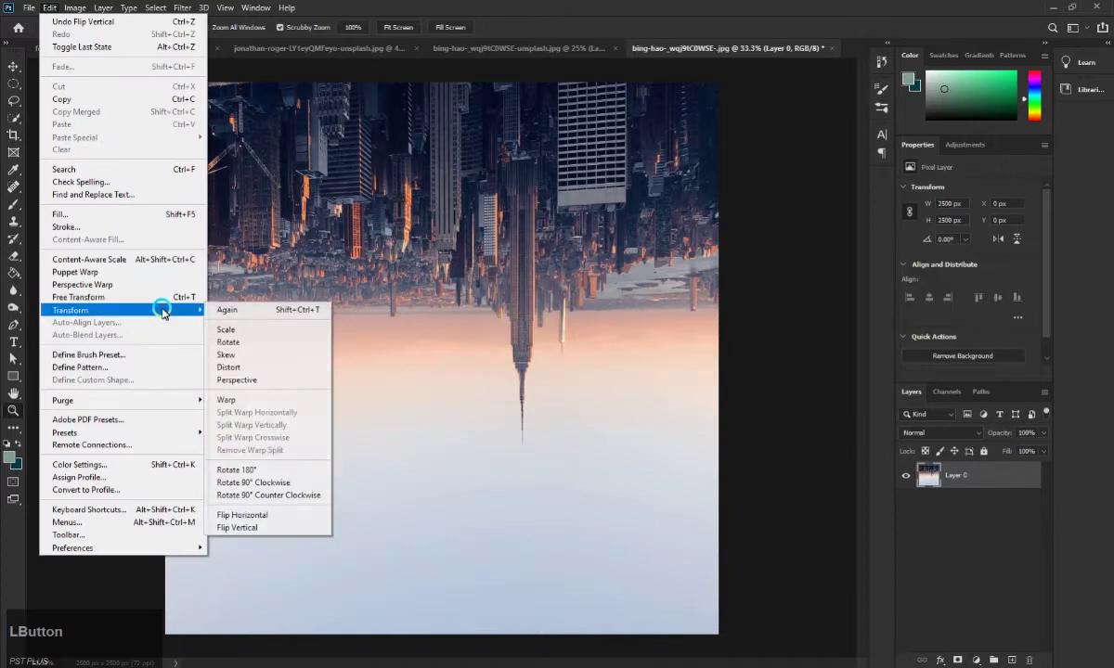
Flip the square skyline vertically and apply Polar Coordinates, Rectangular to Polar
click(261, 511)
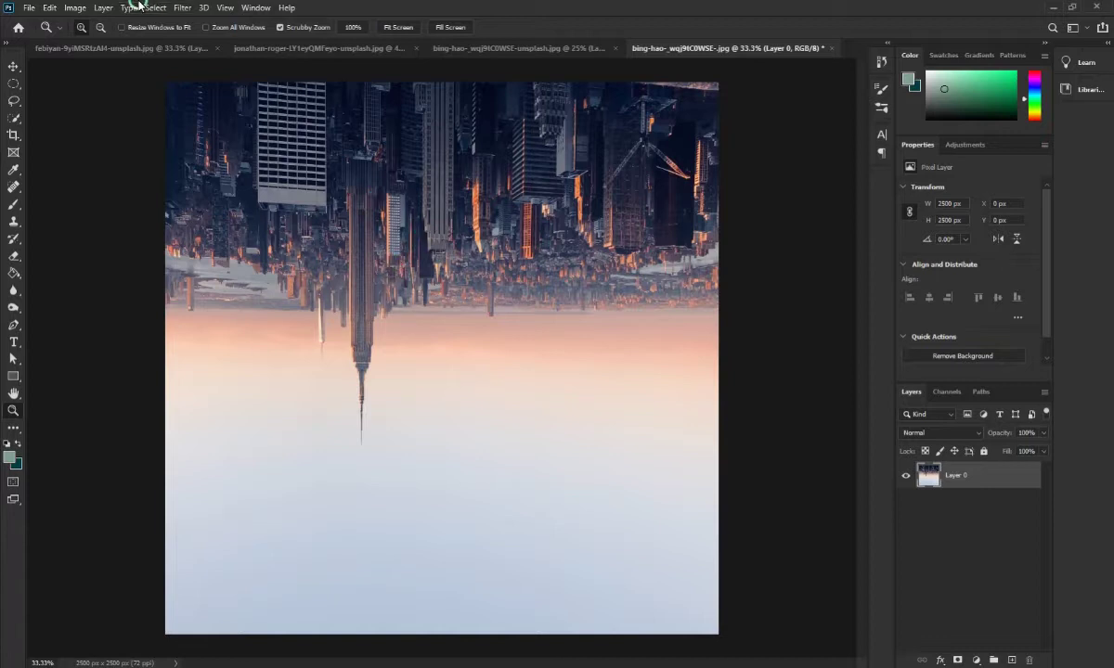
click(182, 12)
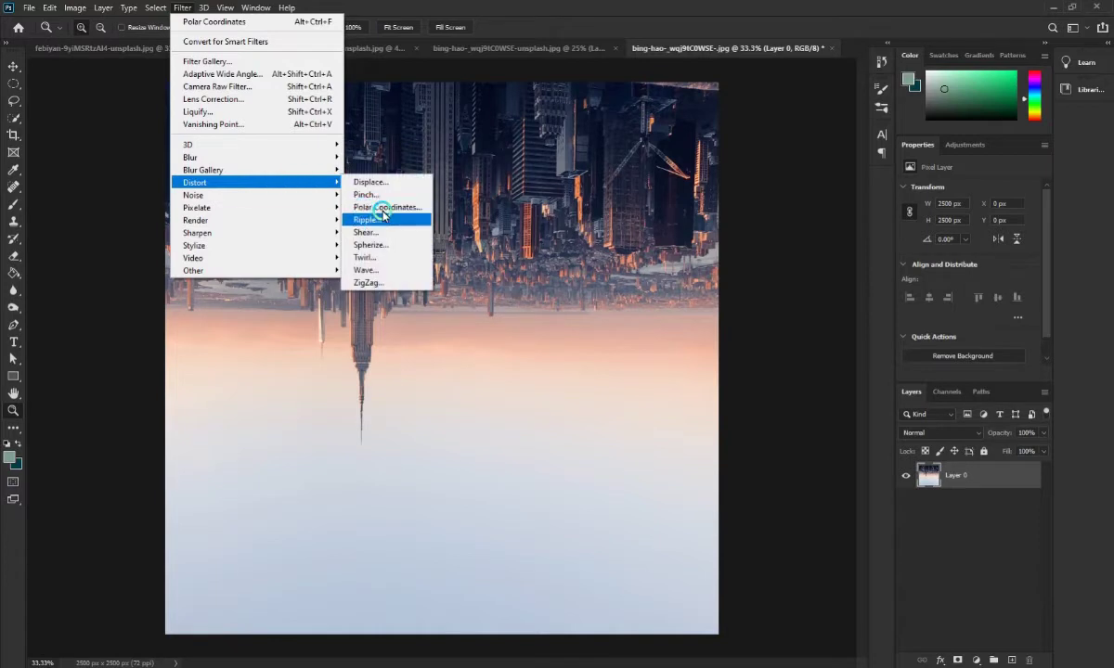
click(394, 211)
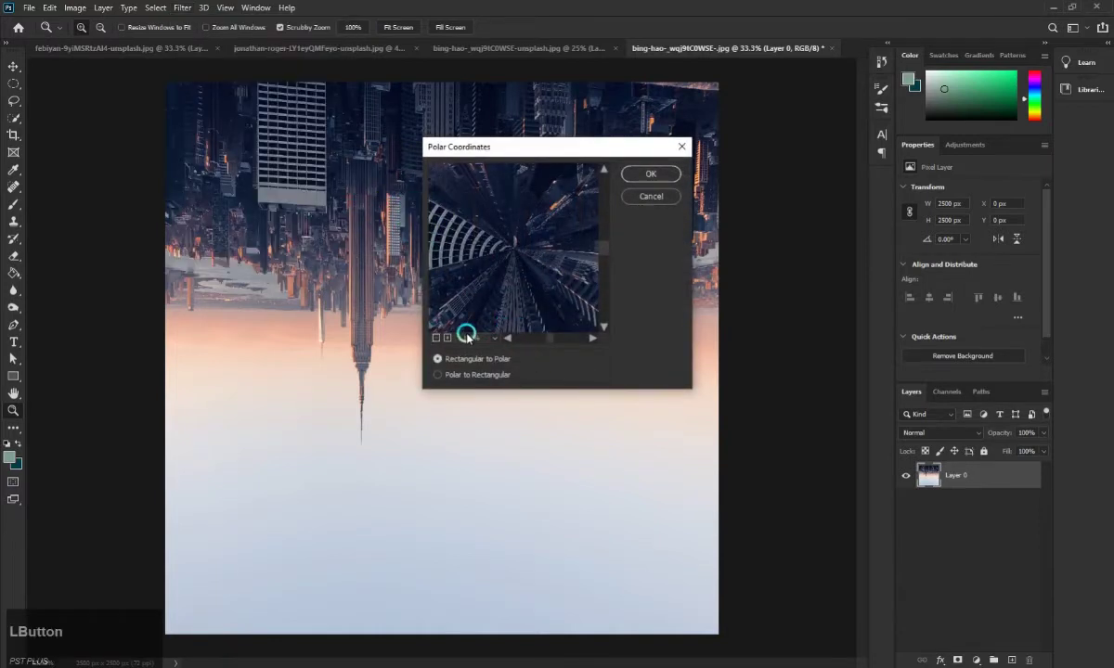
click(441, 339)
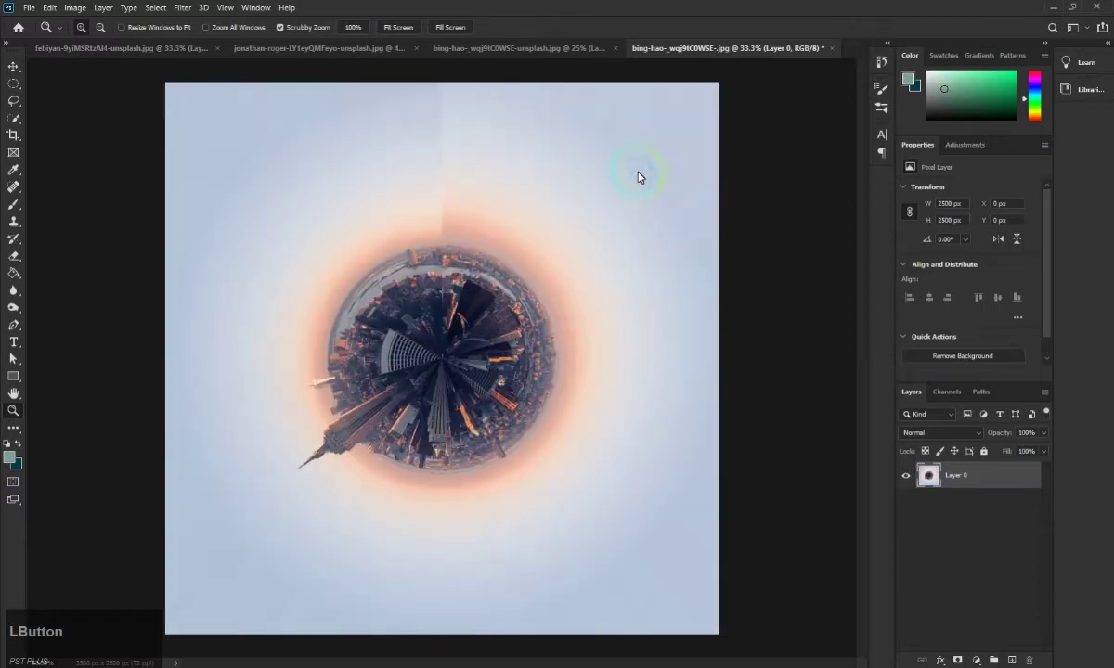
Free-transform the planet about 90 degrees so the Empire State Building points upper left
key(ctrl+t)
click(740, 77)
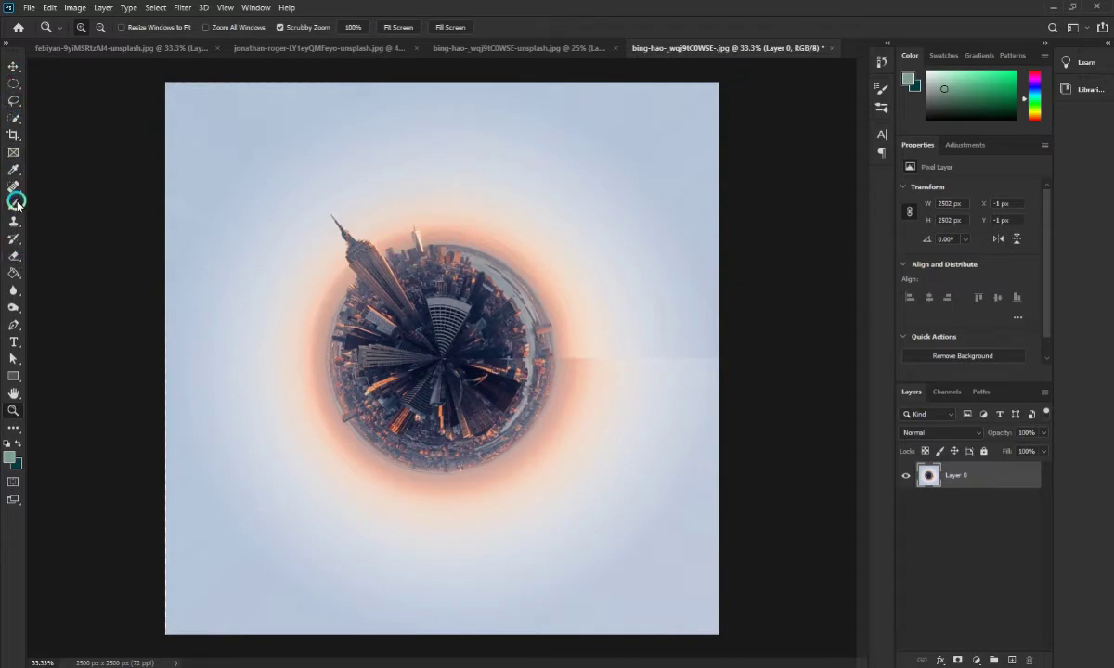
Choose the Spot Healing Brush to retouch the faint seam right of the planet
click(19, 189)
right_click(18, 185)
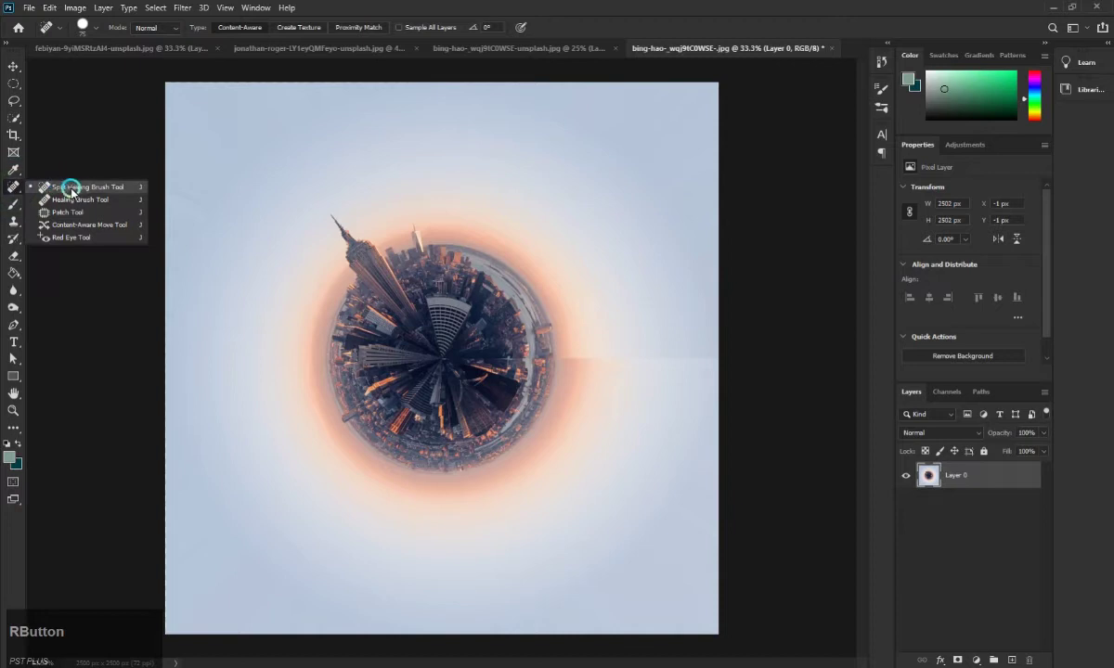
click(95, 188)
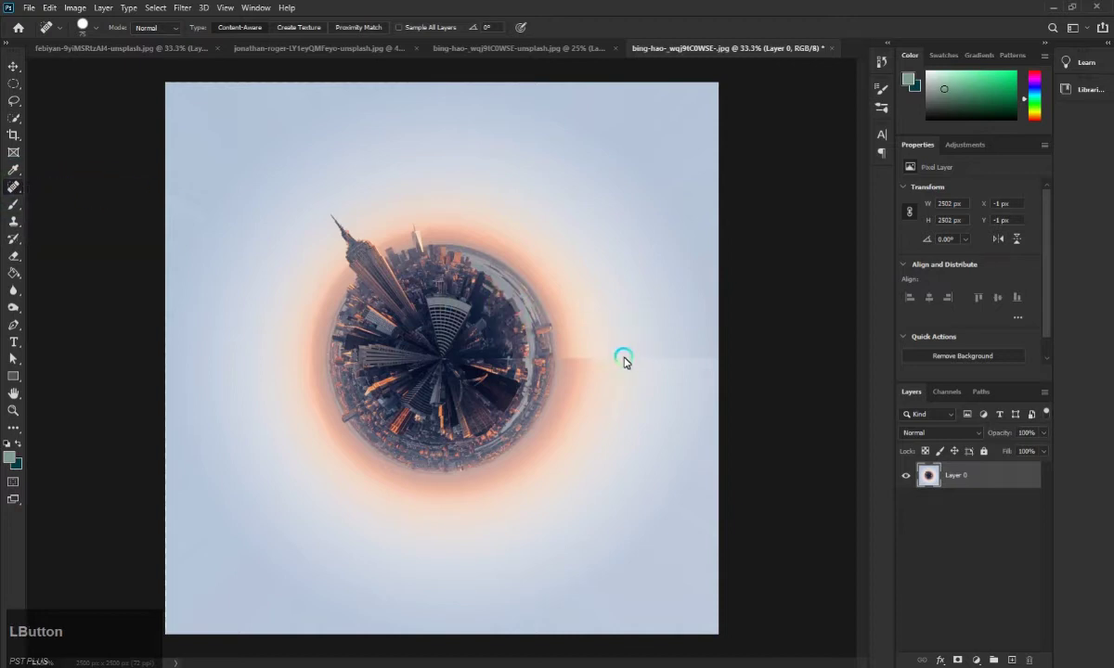
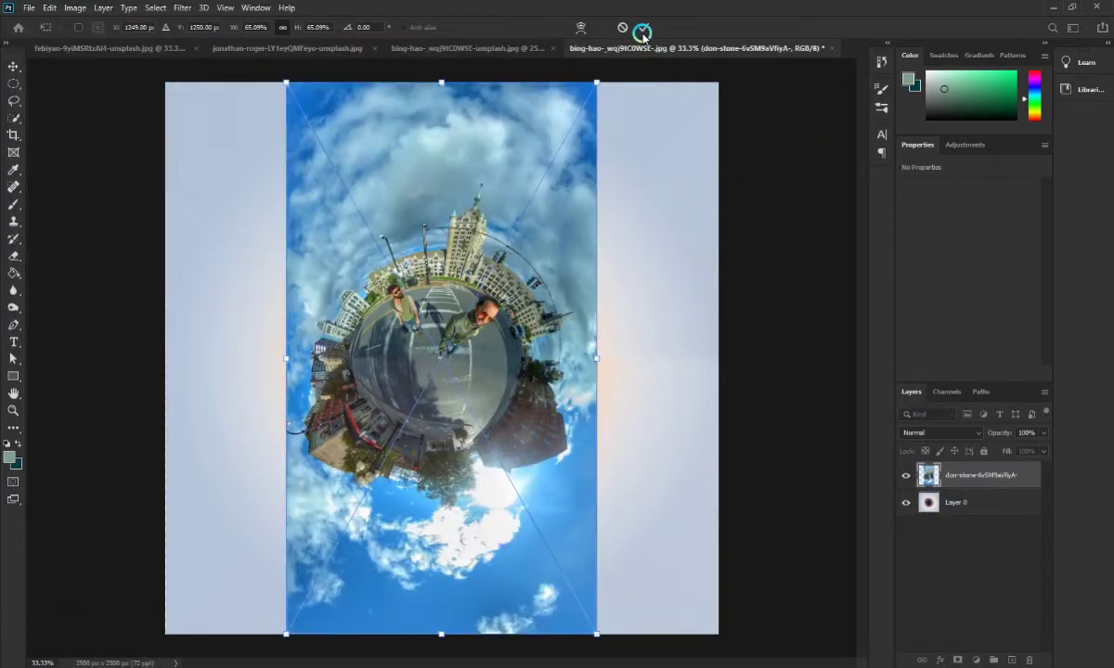
Commit the placed two-men photo's size and position above the skyline planet
click(644, 29)
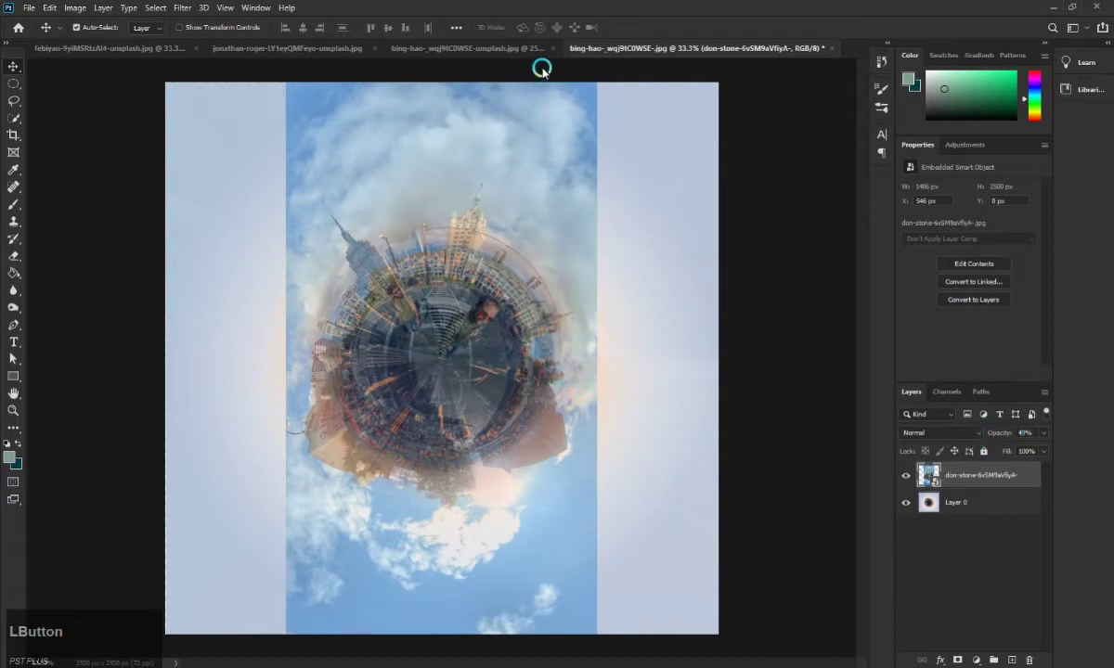
Draw an elliptical selection around the men's little planet, redoing a misplaced first try
click(14, 85)
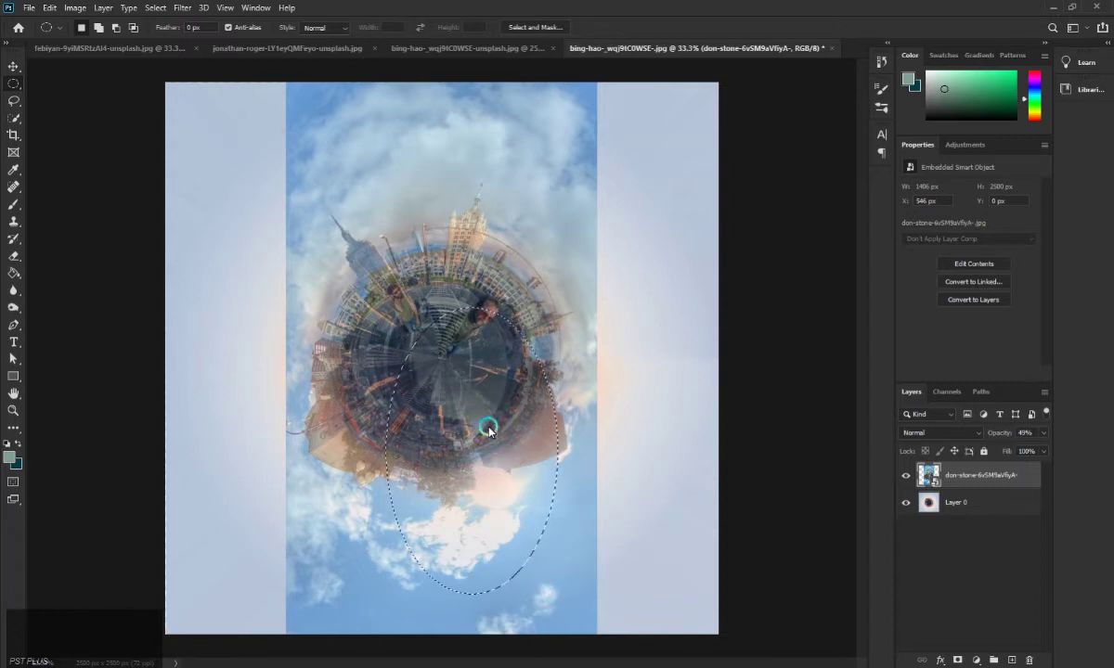
key(ctrl+d)
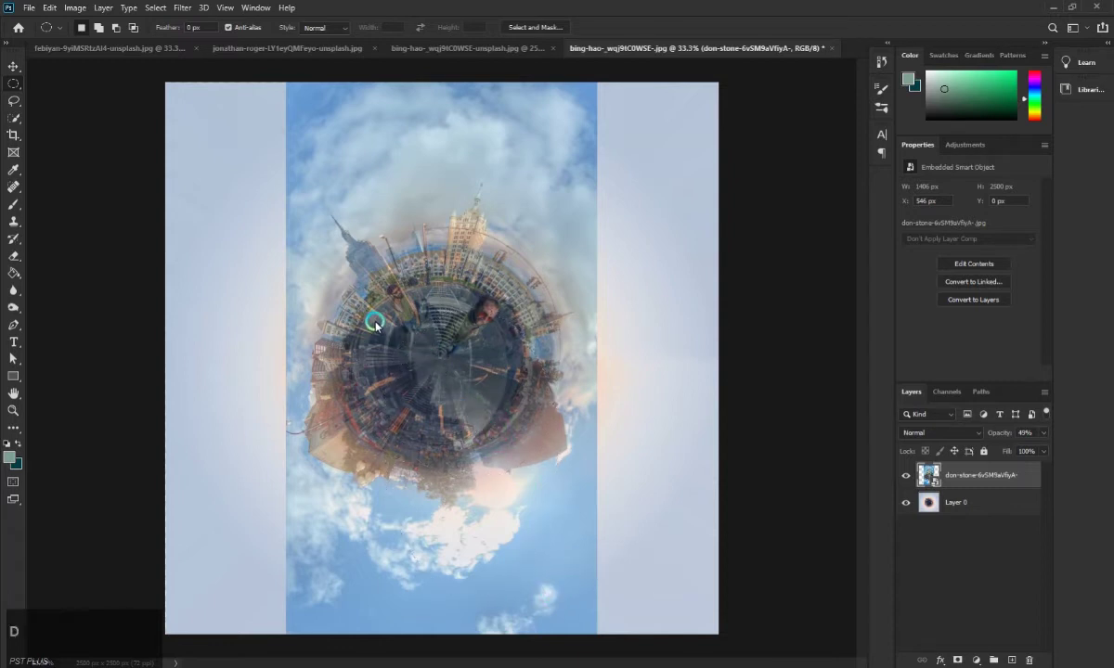
click(362, 308)
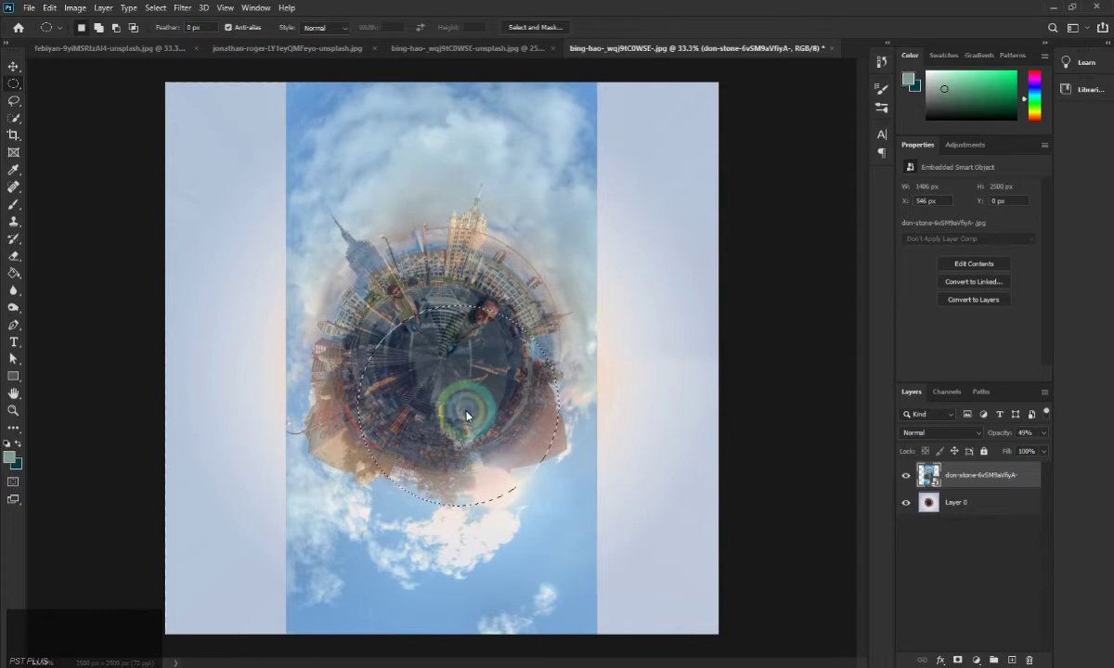
click(489, 401)
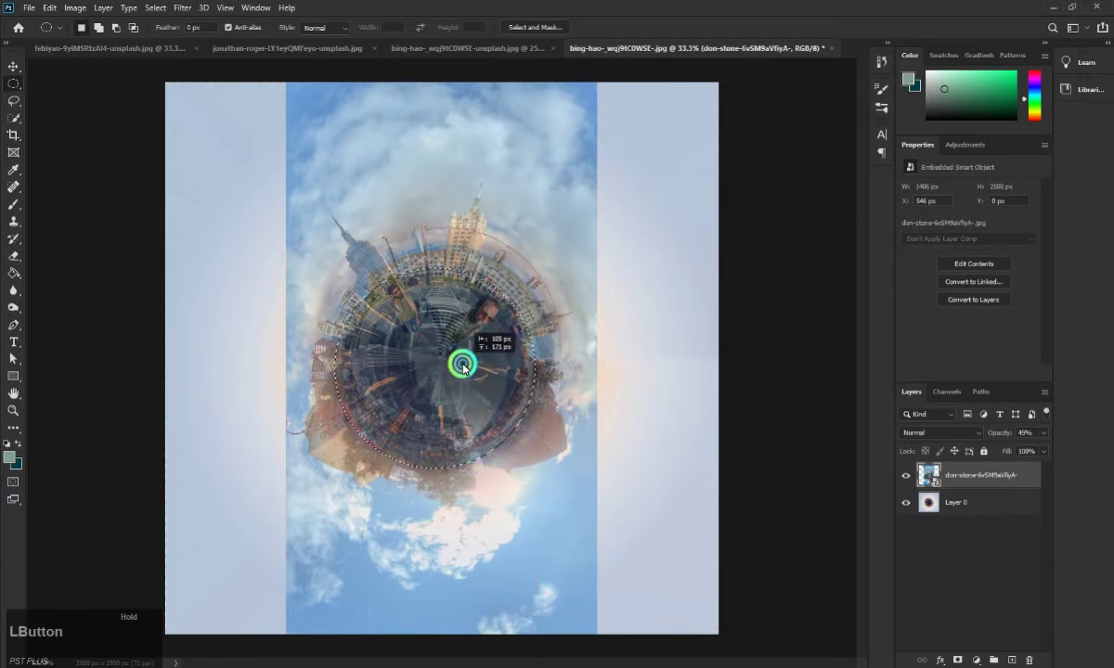
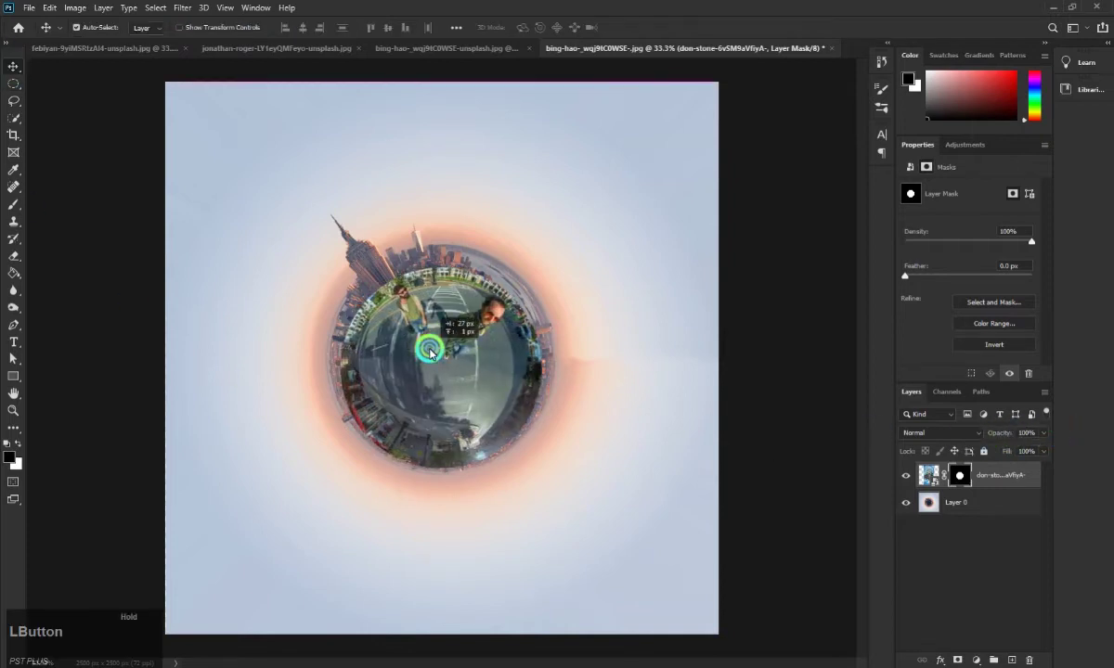
Scale the masked two-men planet smaller to sit inside the skyline planet's center
key(ctrl+t)
click(611, 81)
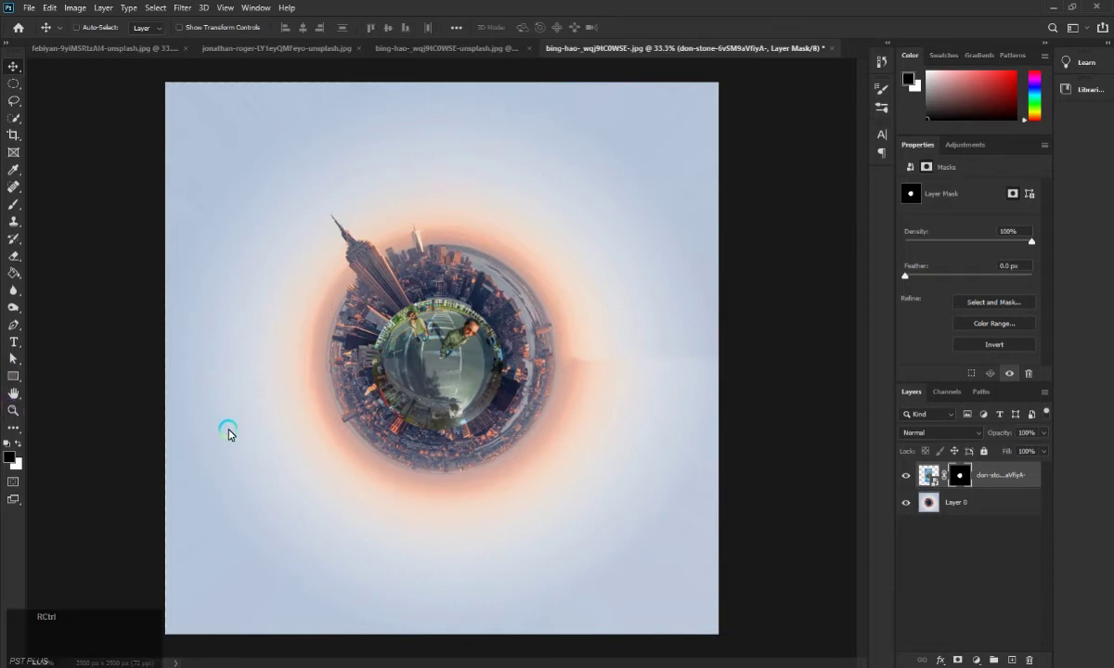
Paint black on the layer mask around the men's rim, then zoom back out to the whole composition
text(===)
key(b)
click(429, 177)
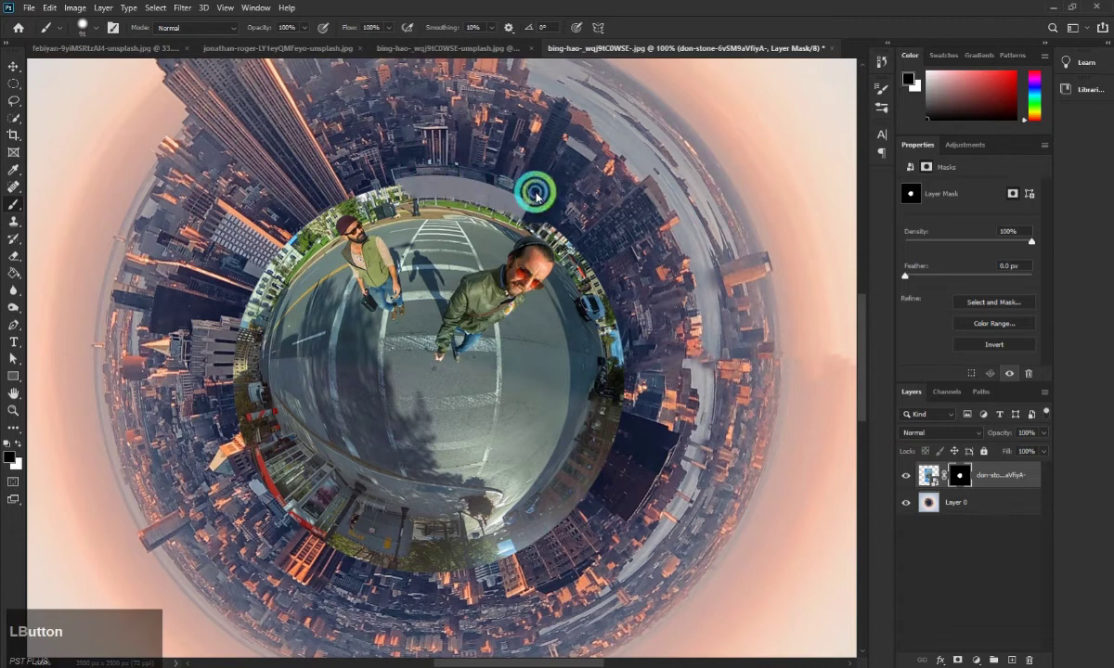
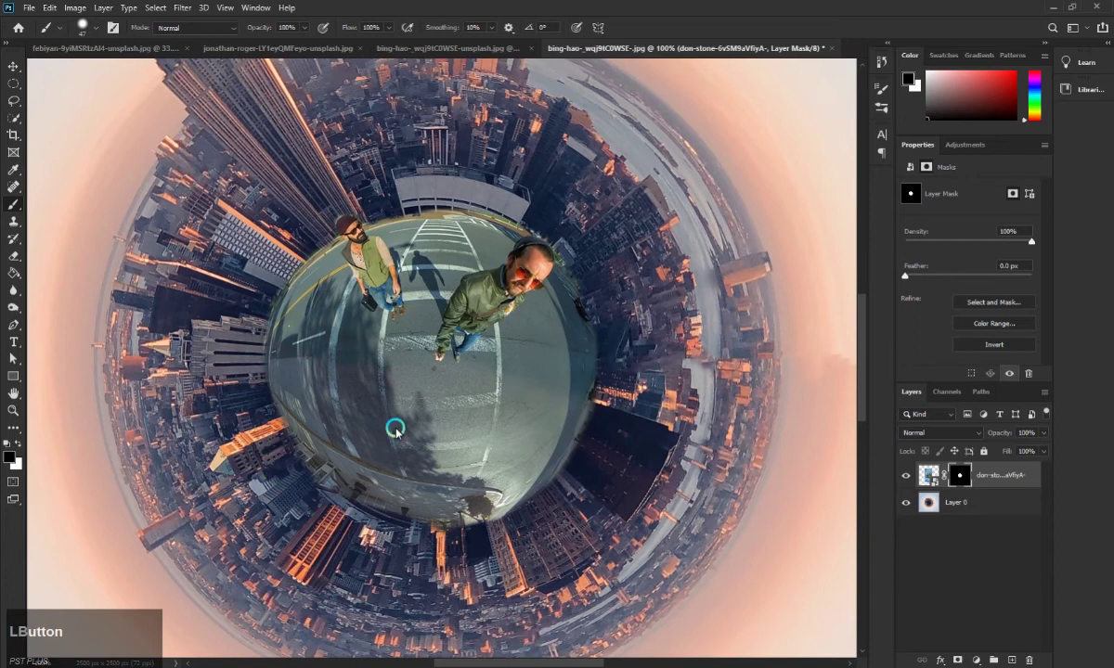
key(ctrl+-)
text(--)
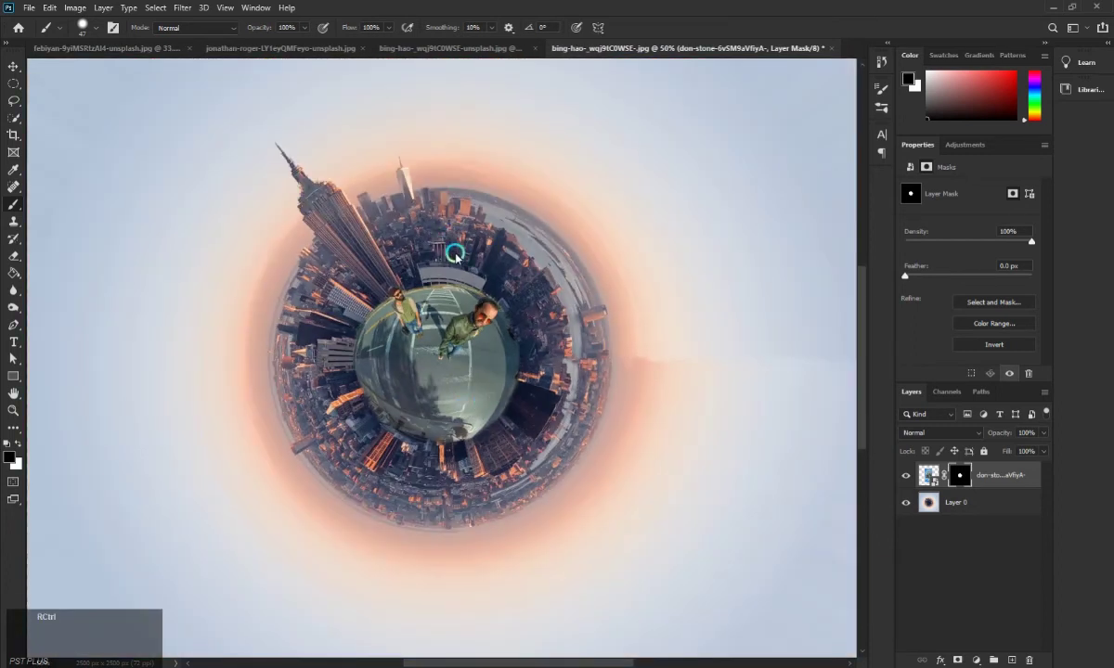
key(ctrl+-)
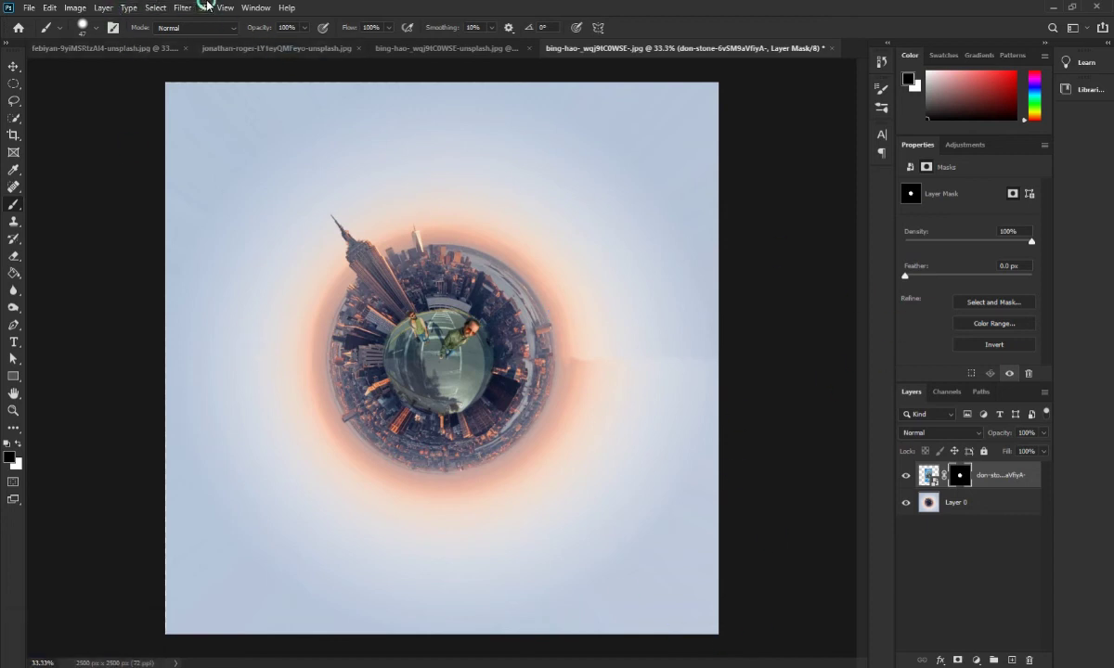
Apply a Color Balance toward red/yellow on the two-men layer and view the warmed result
click(105, 6)
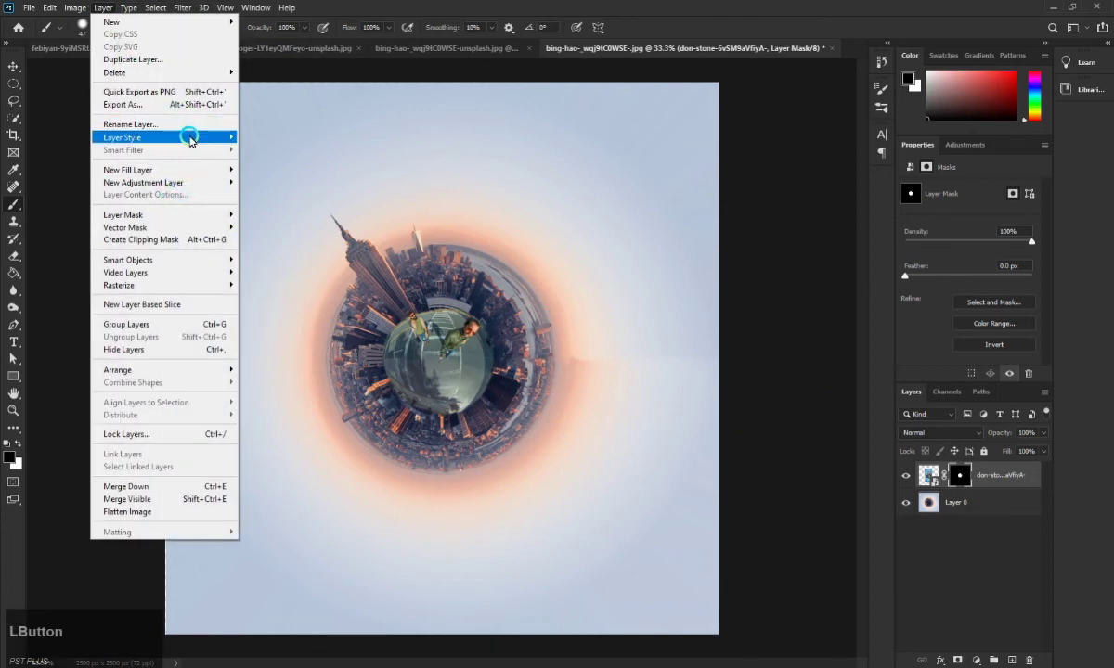
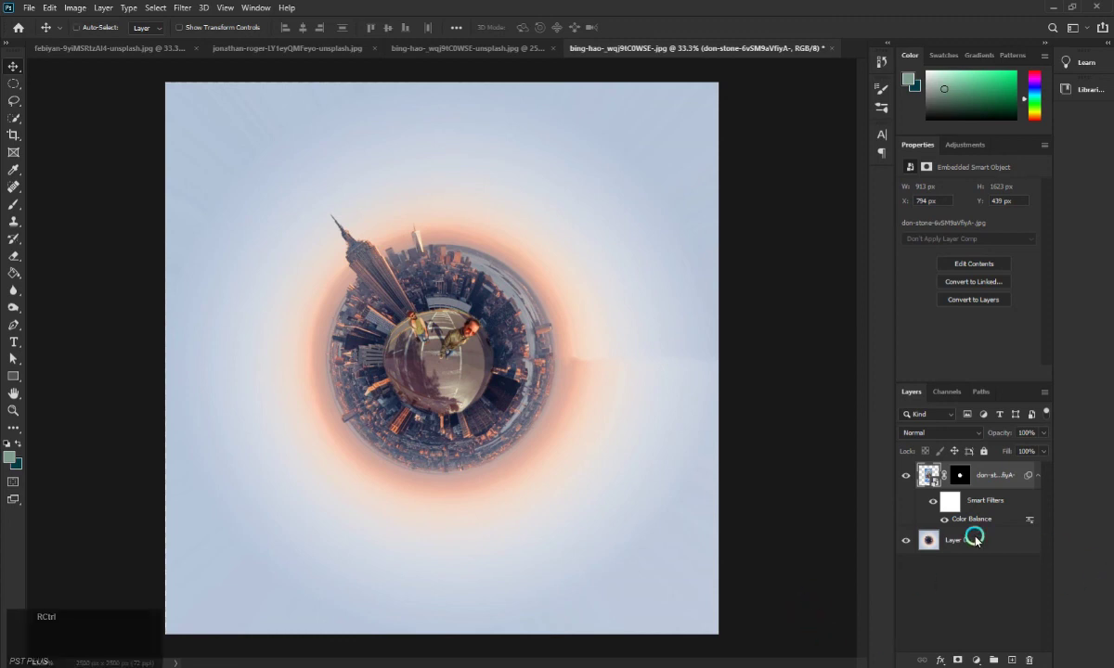
key(ctrl+-)
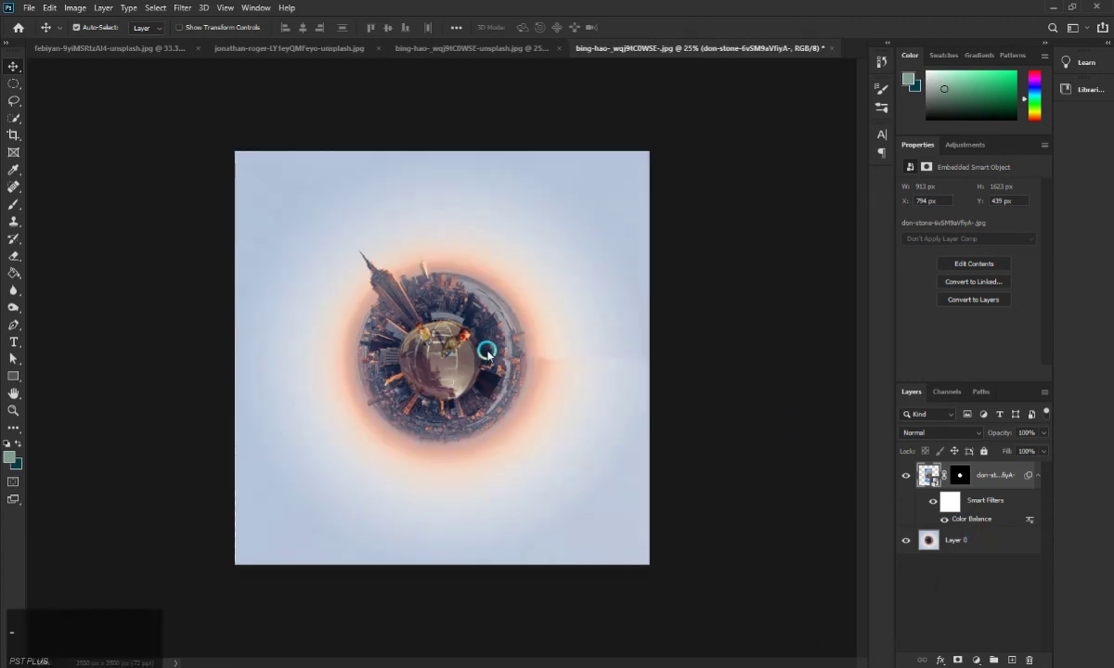